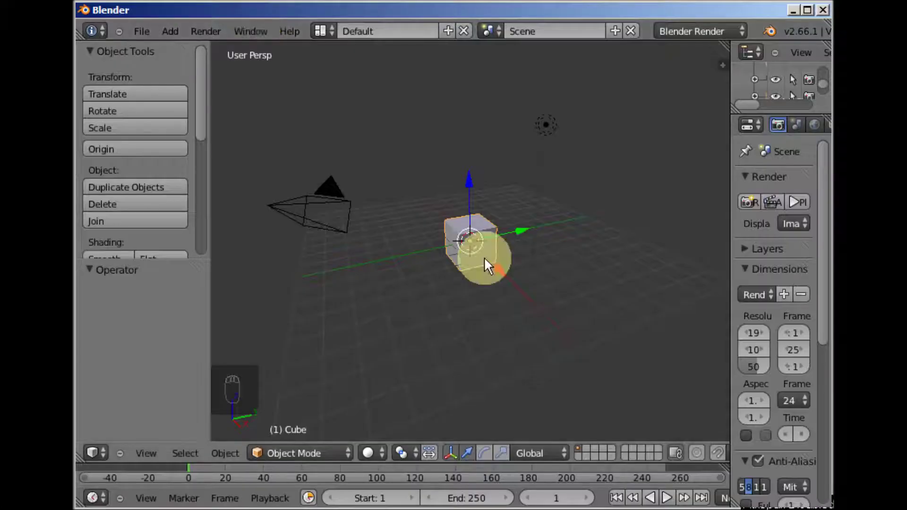
Frame the default cube in view and begin extruding its top face upward along Z
drag(501, 262, 391, 276)
click(328, 462)
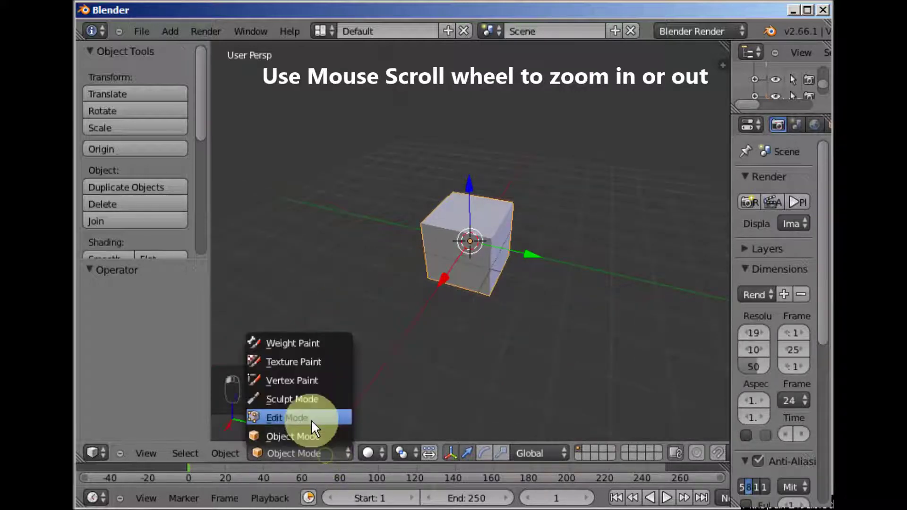
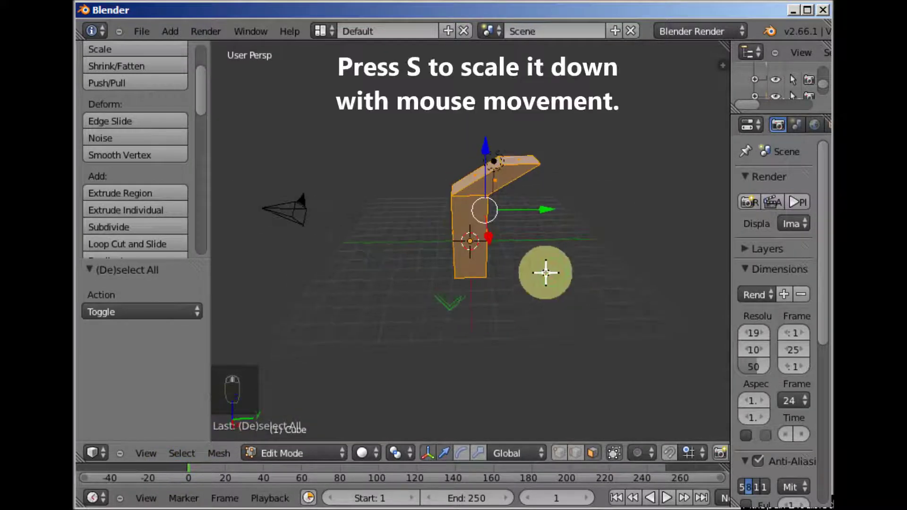
Scale the whole bent pillar down to about 0.29 of its size
key(s)
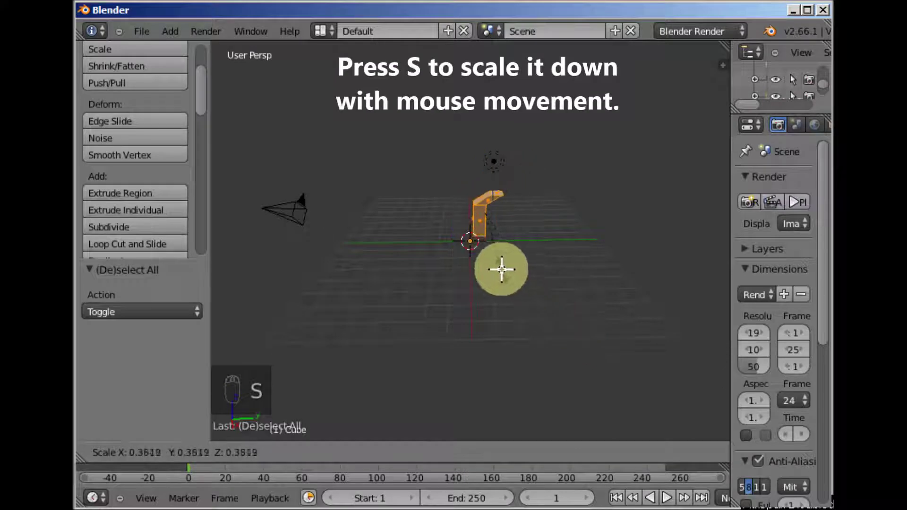
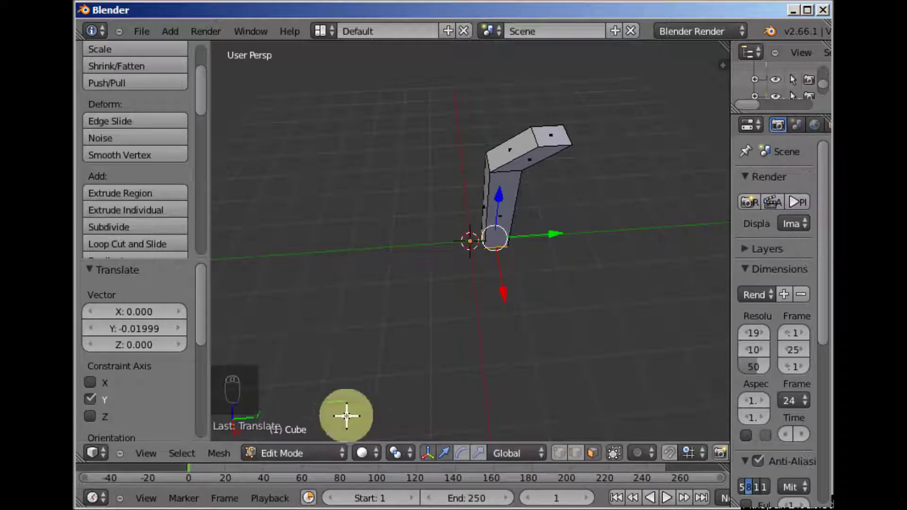
Move the pillar along the Y axis to an offset of 0.025 from the world centre
click(306, 440)
drag(534, 243, 655, 243)
middle_click(651, 241)
click(645, 254)
middle_click(650, 255)
drag(654, 259, 160, 337)
drag(651, 256, 195, 330)
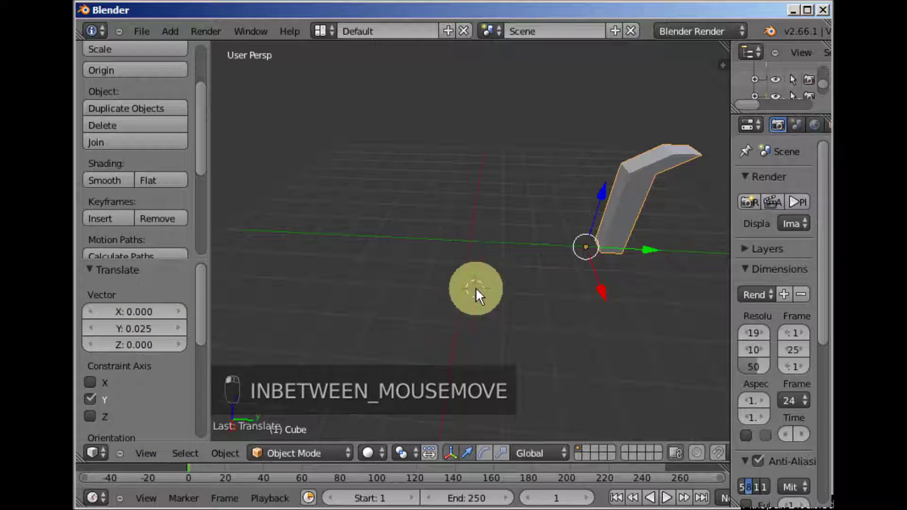
Snap the 3D cursor to the world origin with Shift+S and widen the Outliner
click(545, 274)
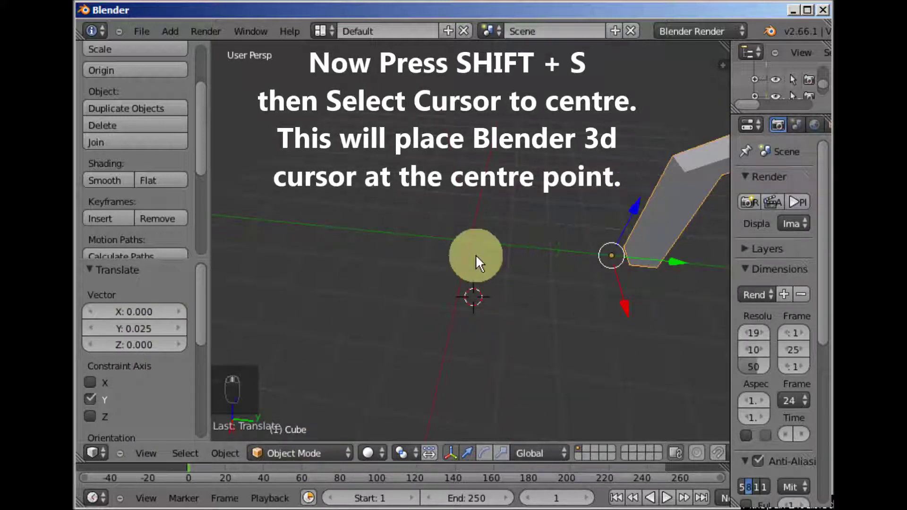
key(shift+s)
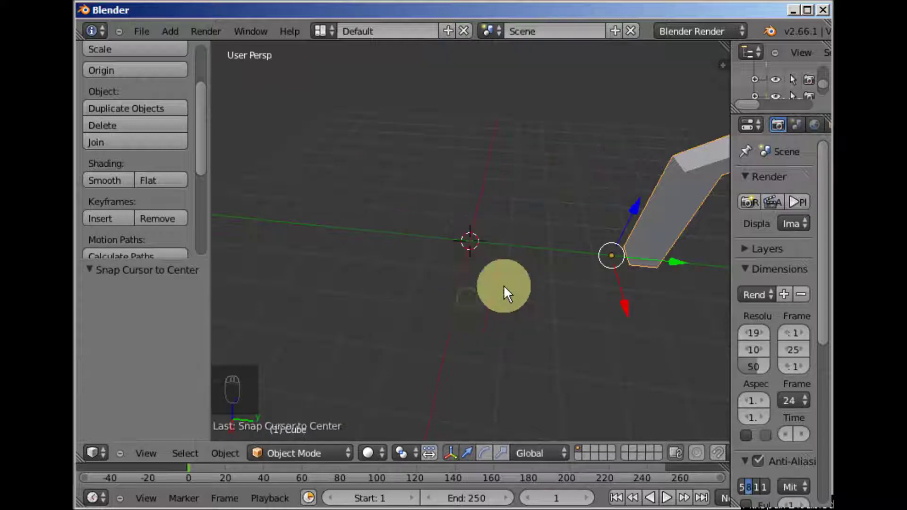
drag(532, 294, 725, 176)
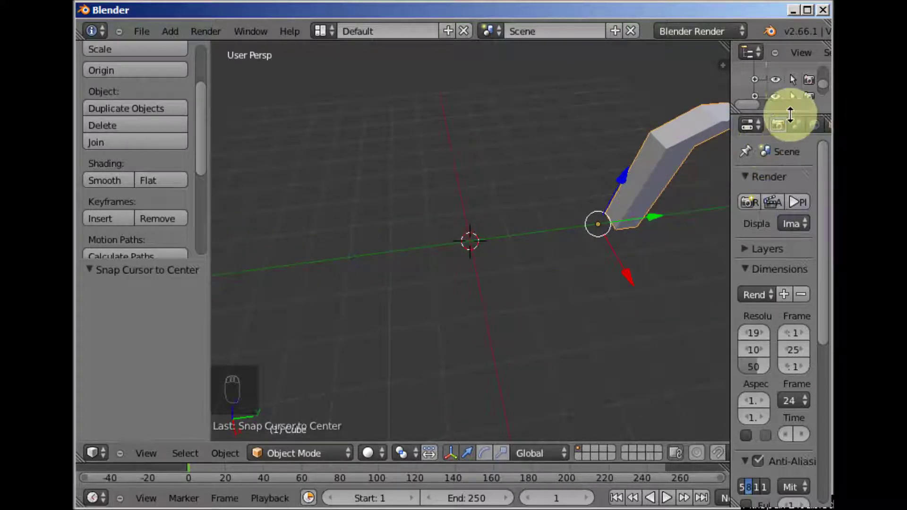
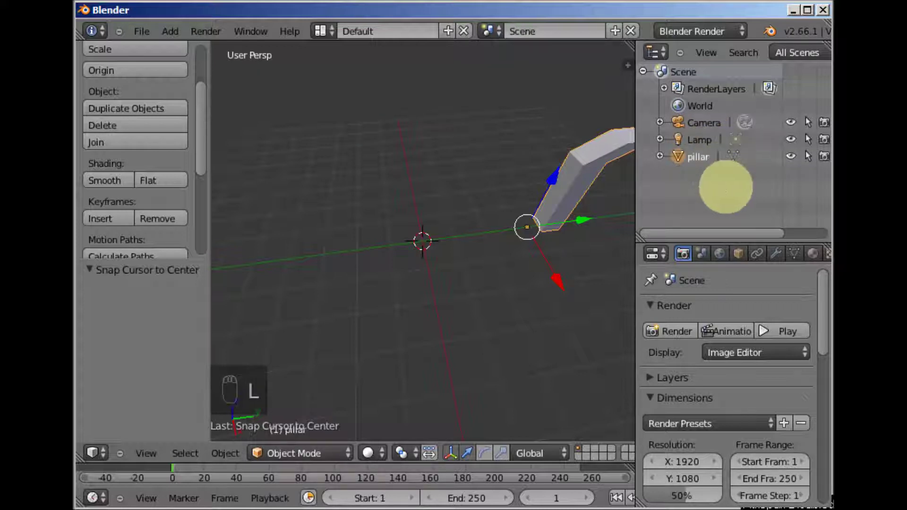
Set the pillar's origin to the 3D cursor and apply its scale with Ctrl+A
drag(704, 165, 203, 130)
drag(210, 133, 161, 109)
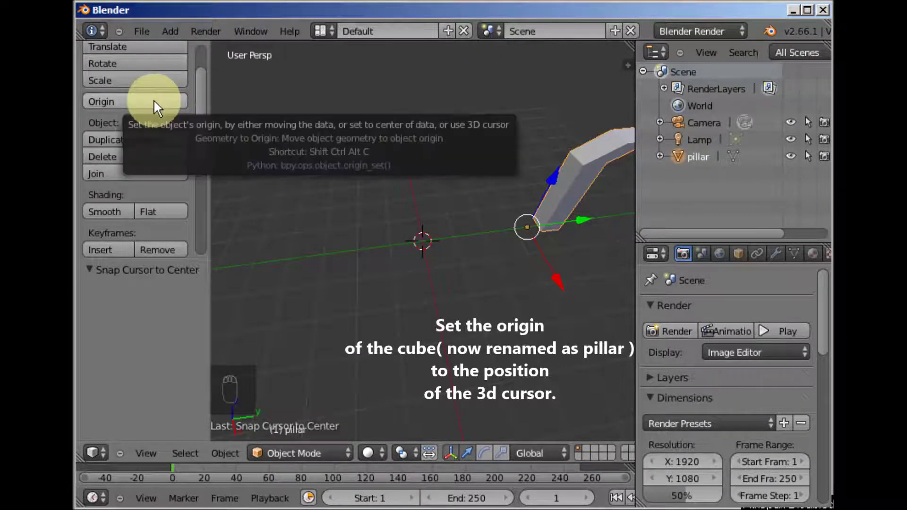
drag(161, 110, 172, 101)
drag(523, 221, 568, 260)
key(ctrl+a)
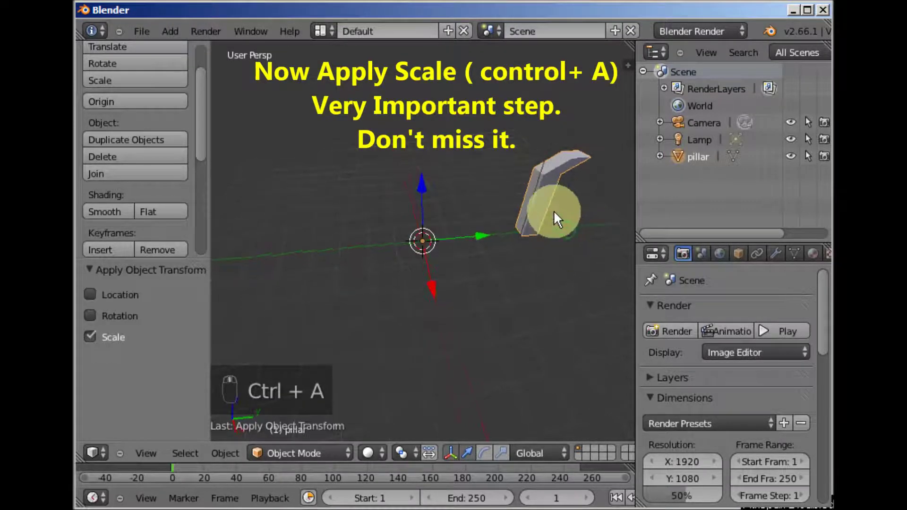
click(539, 210)
middle_click(544, 224)
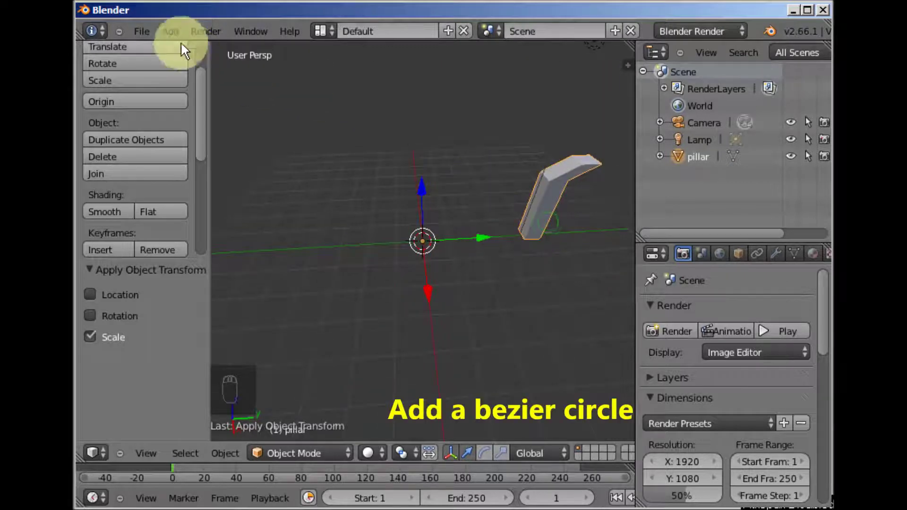
Add a Bezier circle at the origin, rename it 'rotation reference', and reselect the pillar
drag(177, 39, 182, 72)
drag(182, 72, 311, 90)
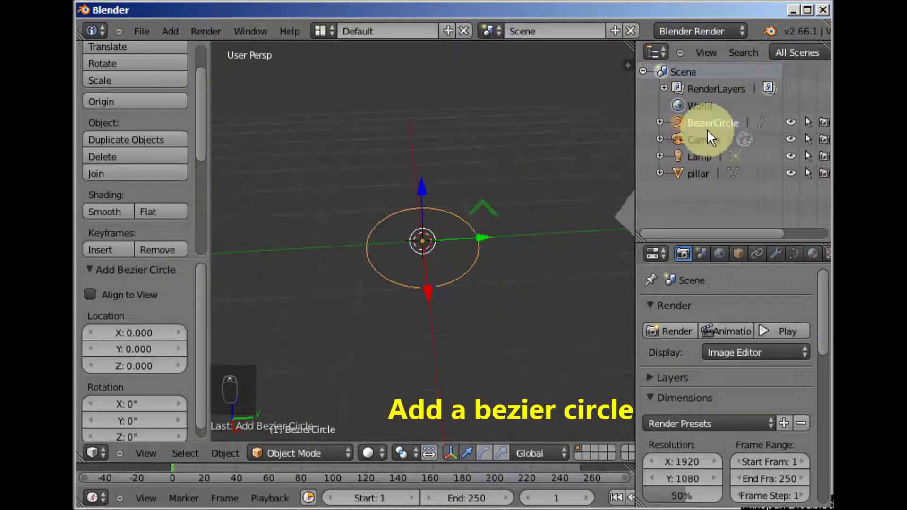
middle_click(716, 129)
drag(716, 130, 720, 129)
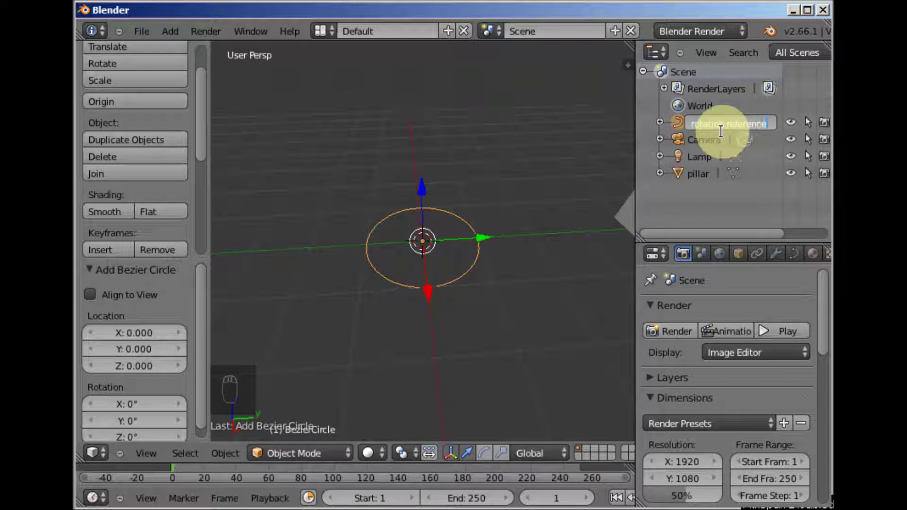
drag(724, 179, 707, 166)
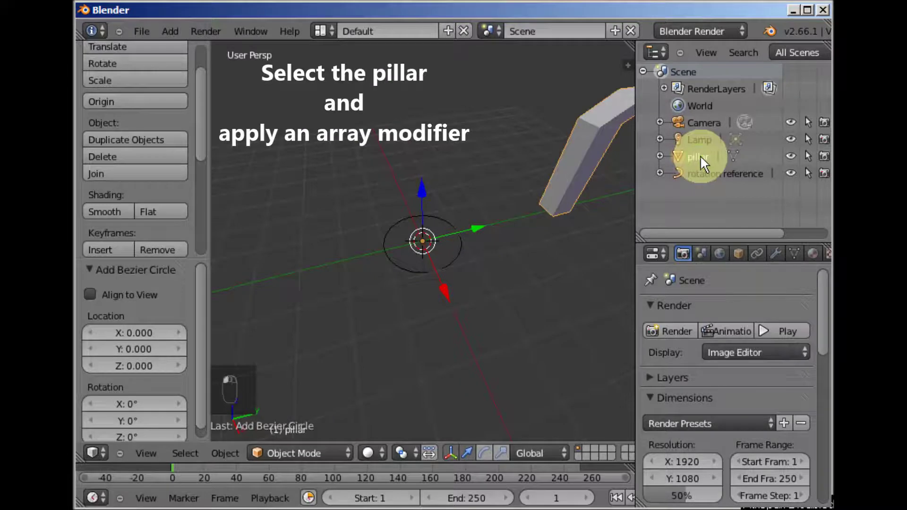
Add an Array modifier to the pillar from the Modifiers tab
click(634, 310)
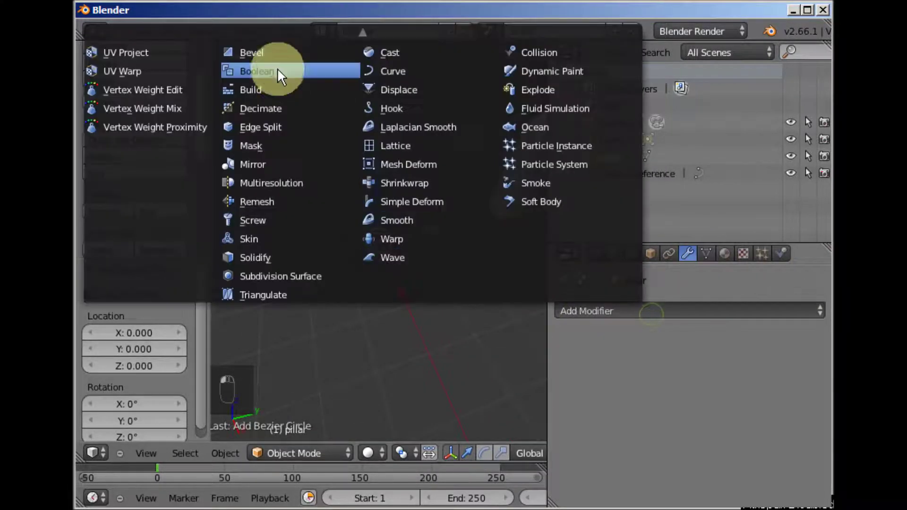
drag(361, 29, 269, 62)
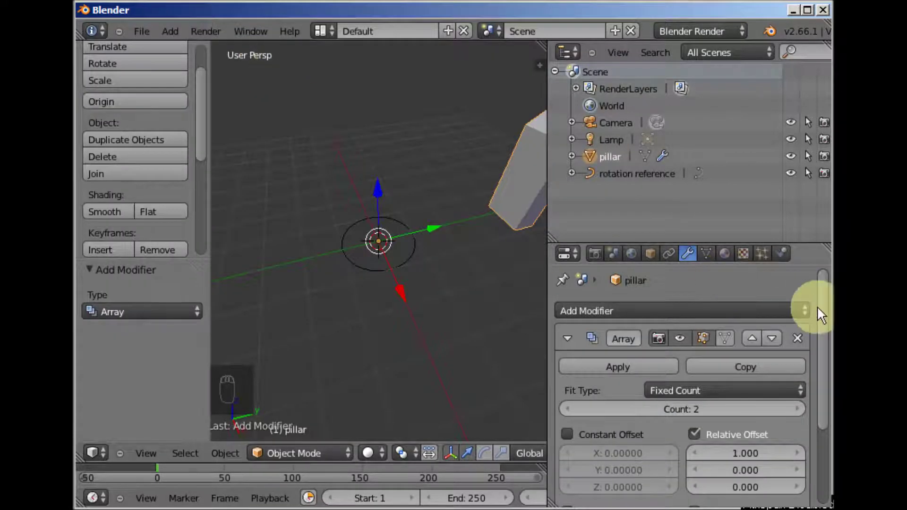
drag(824, 313, 724, 279)
drag(725, 252, 748, 335)
Enable Object Offset on the array and pick 'rotation reference' as the offset object
click(747, 336)
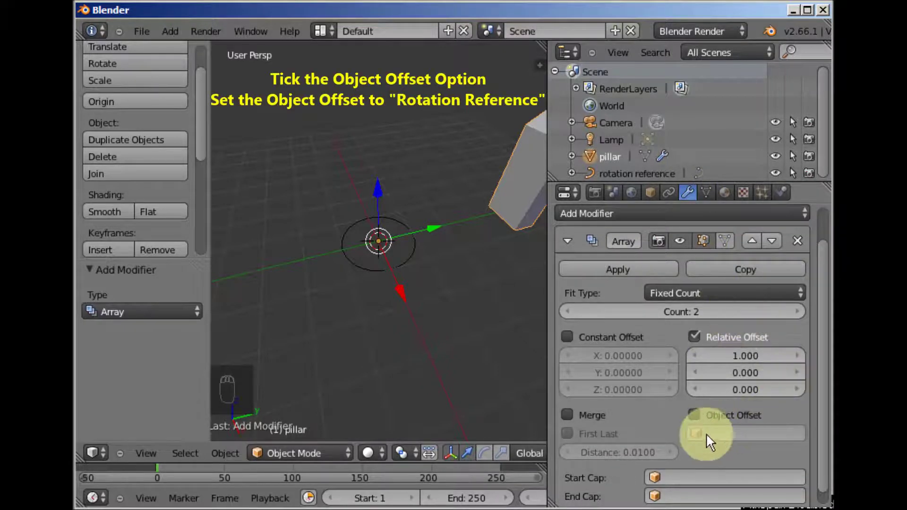
drag(709, 441, 716, 291)
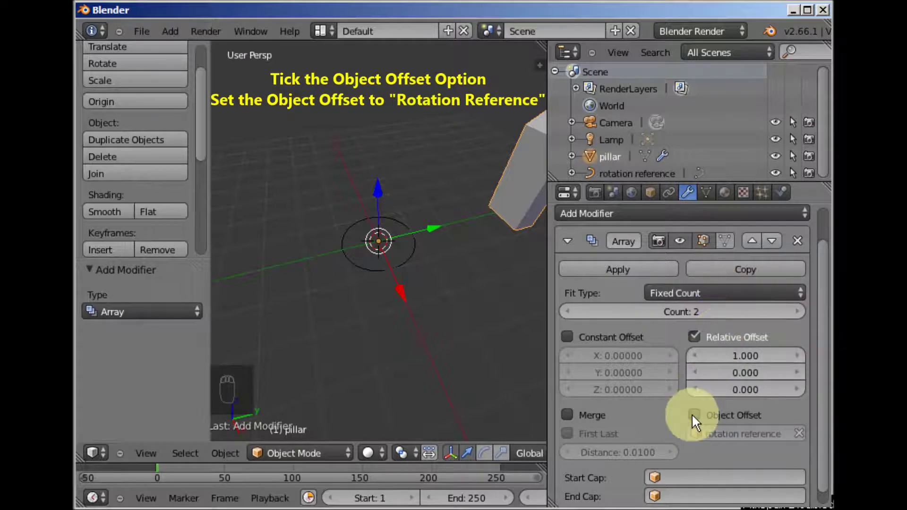
drag(697, 419, 526, 269)
click(531, 260)
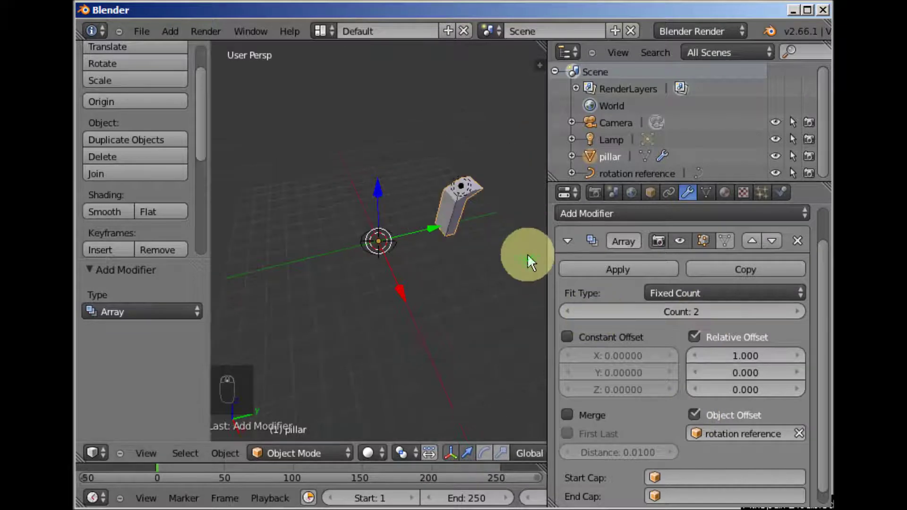
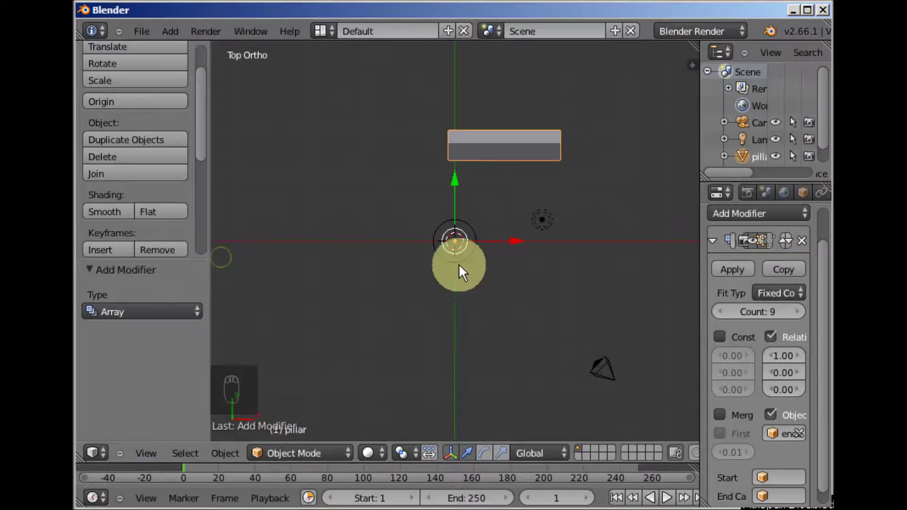
Rotate the rotation reference about -40° around Z so the nine pillars form a ring
key(r)
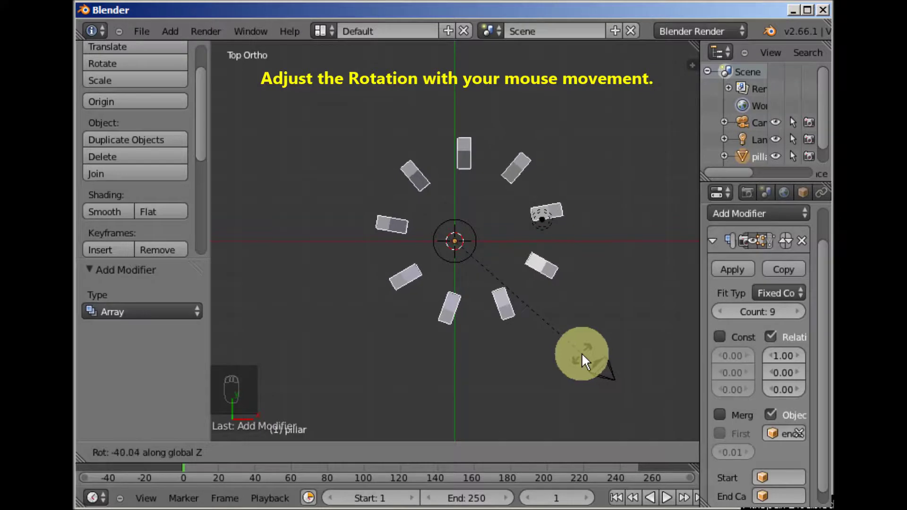
middle_click(576, 316)
middle_click(462, 163)
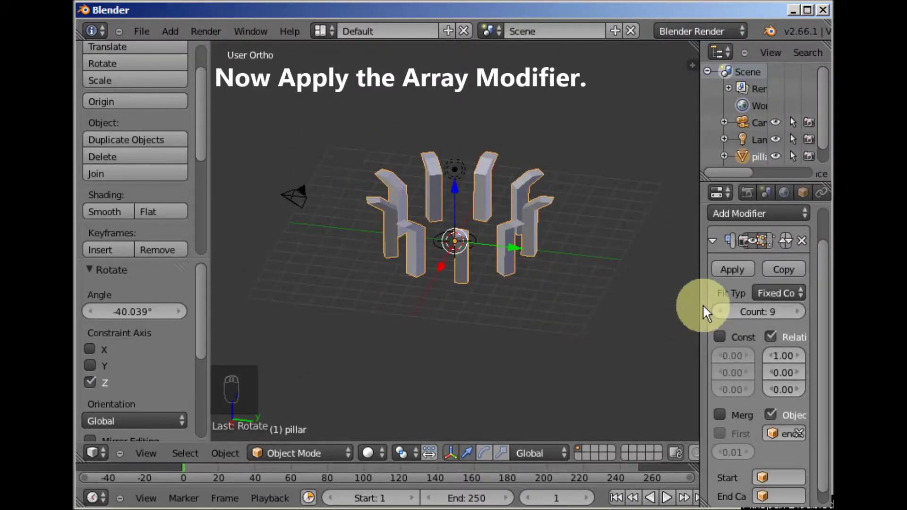
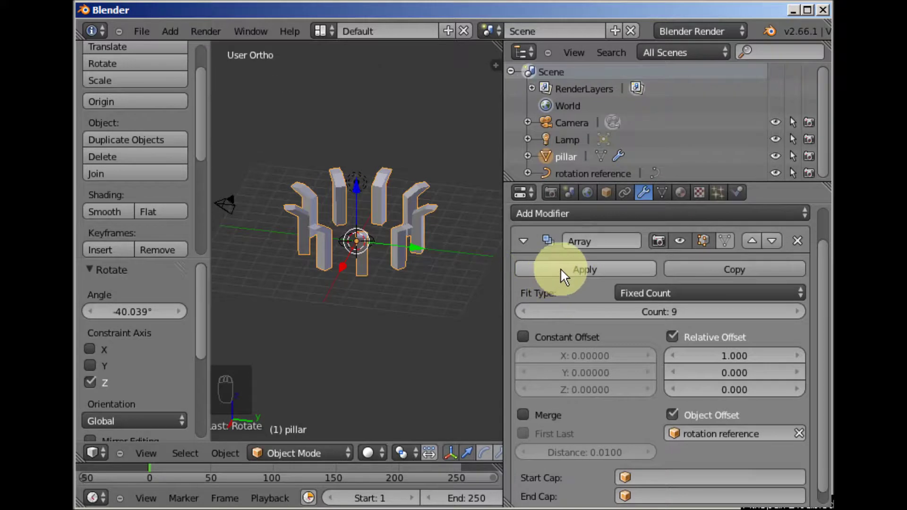
Apply the Array modifier as real geometry and delete the rotation reference object
drag(567, 278, 464, 272)
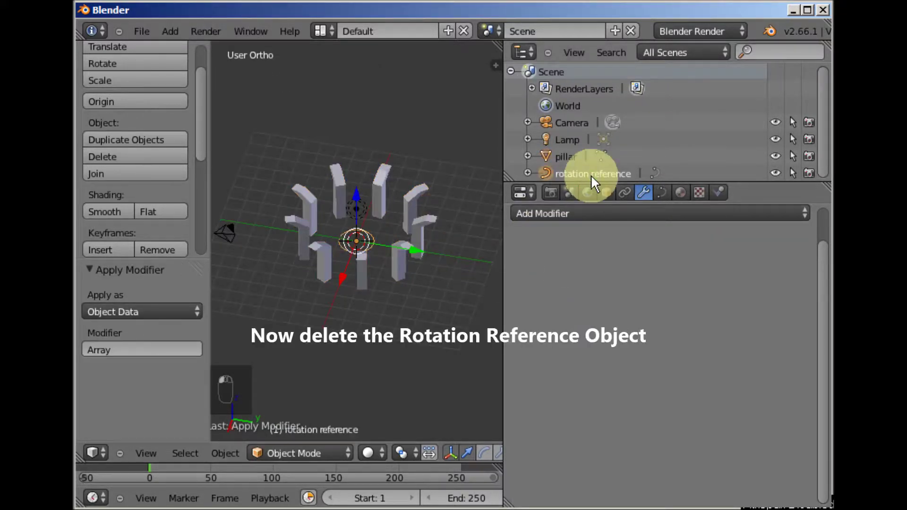
drag(593, 182, 444, 299)
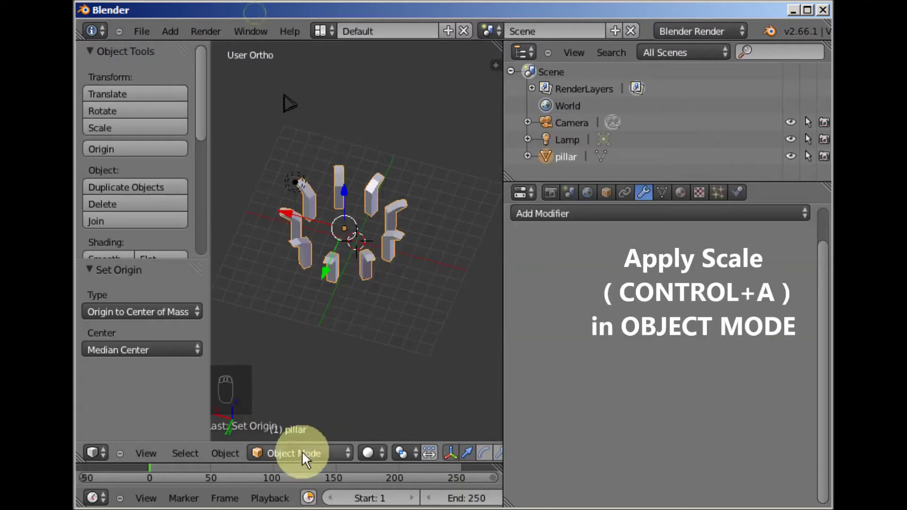